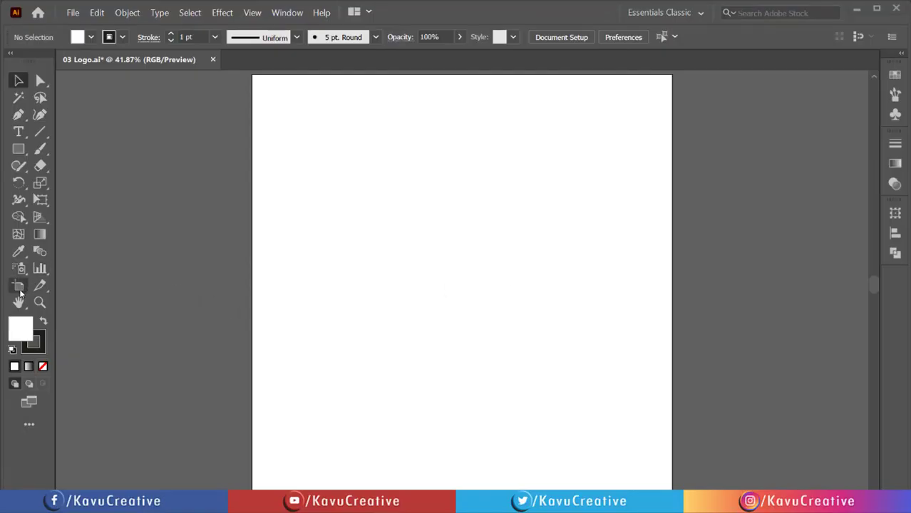
# - Enable Show Center Mark in the Artboard Options and confirm
pyautogui.click(21, 295)
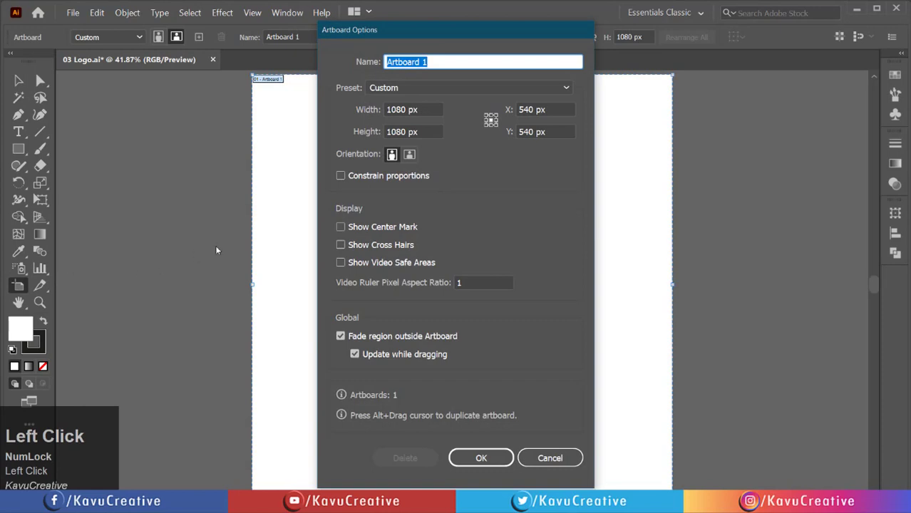
pyautogui.click(346, 213)
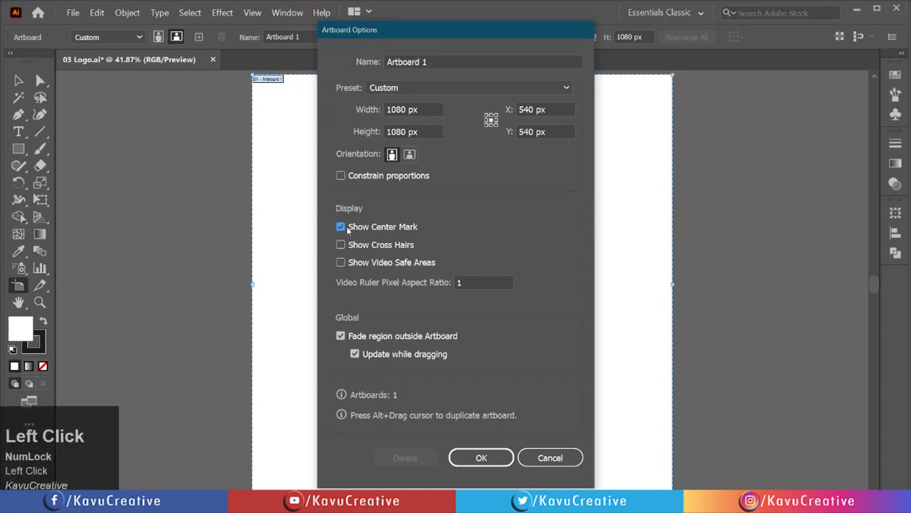
pyautogui.click(489, 449)
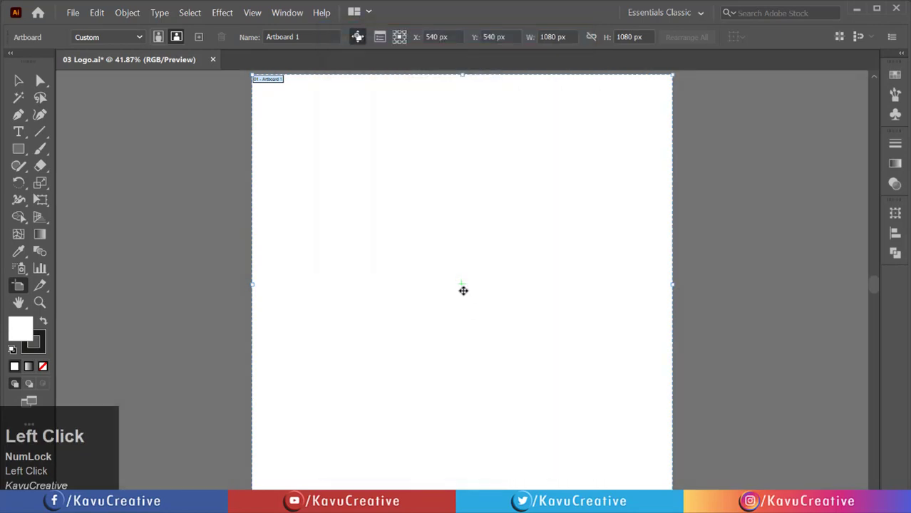
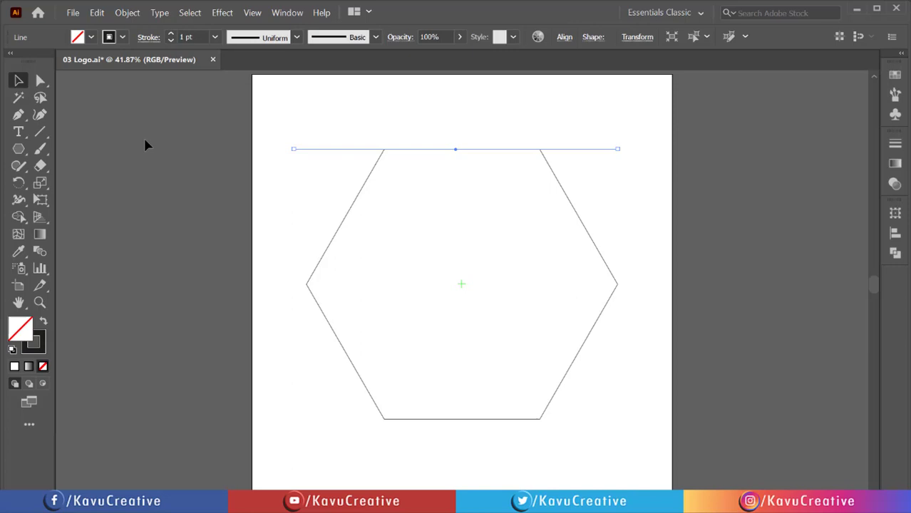
# - Alt-drag a copy of the top line down across the hexagon's upper half
pyautogui.moveTo(155, 144); pyautogui.dragTo(103, 219)
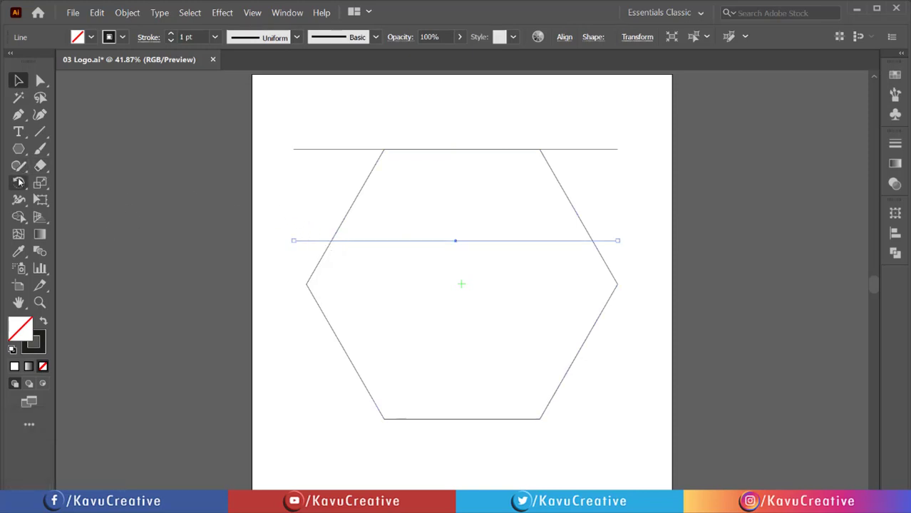
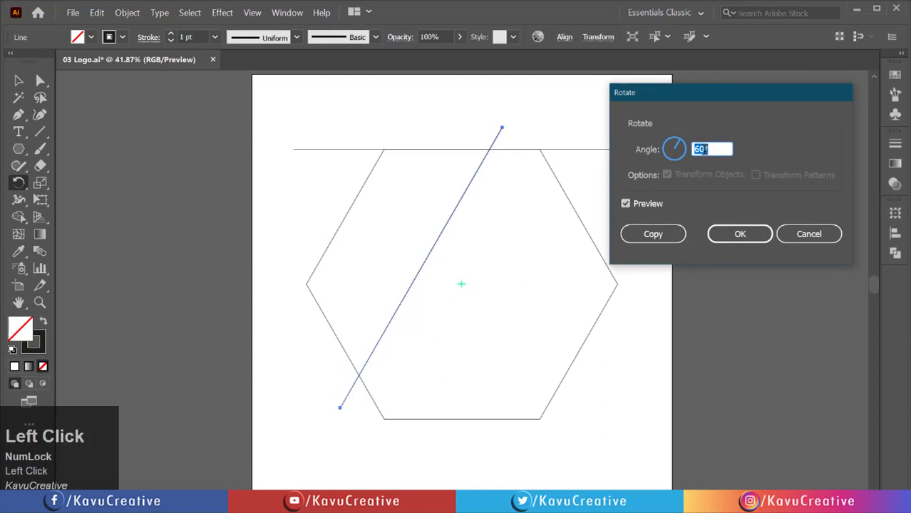
# - Make a 60° rotated copy of the line about the centre and repeat it with Ctrl+D
pyautogui.click(628, 205)
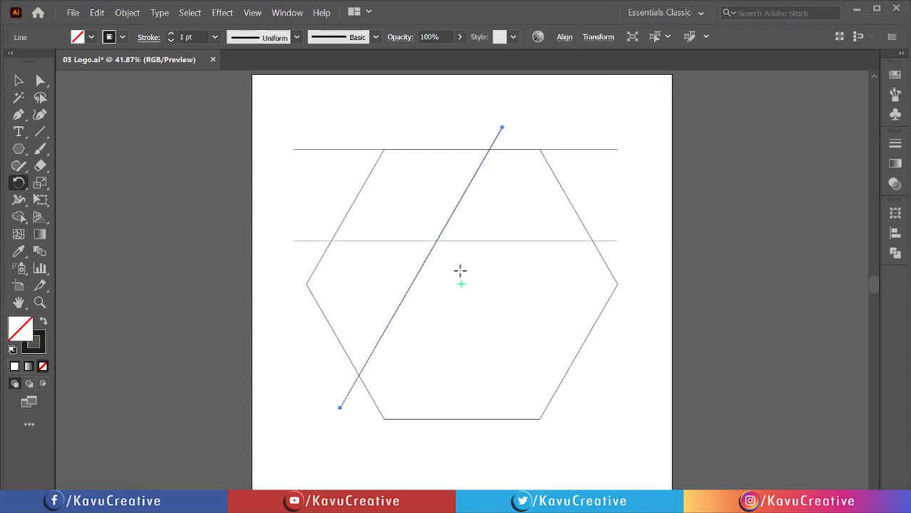
pyautogui.press('ctrl+d')
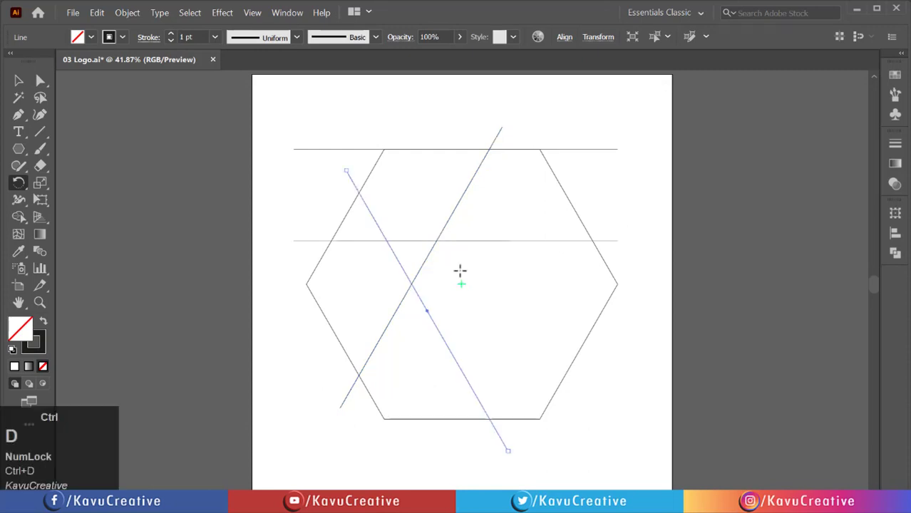
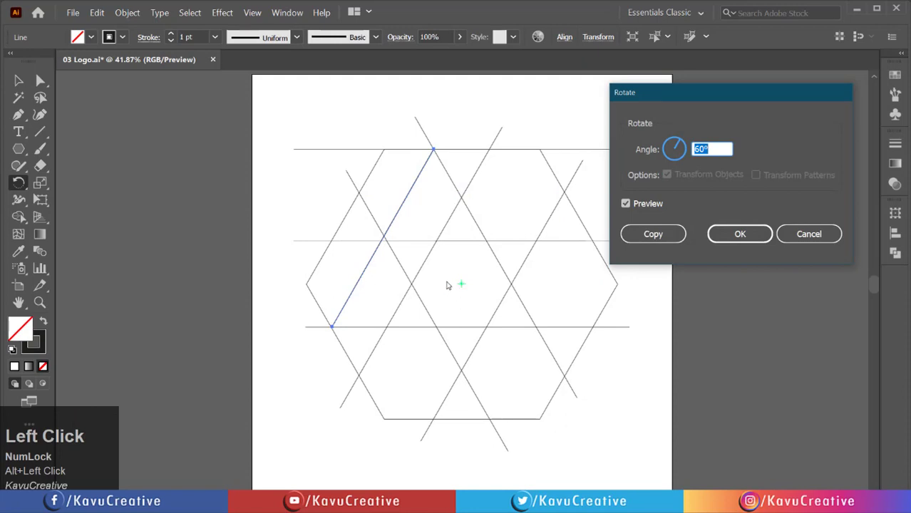
# - Set another line's rotation to 60° and preview the rotated copy on the artboard
pyautogui.click(645, 156)
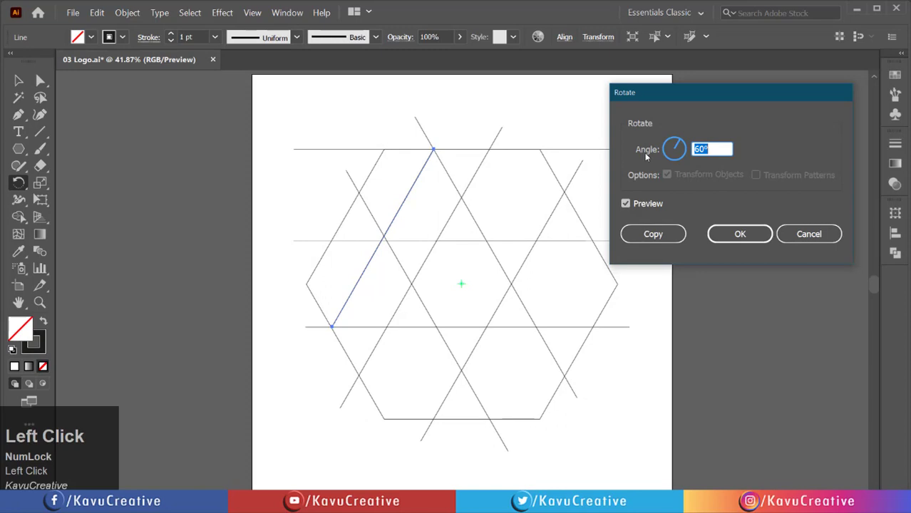
pyautogui.click(628, 210)
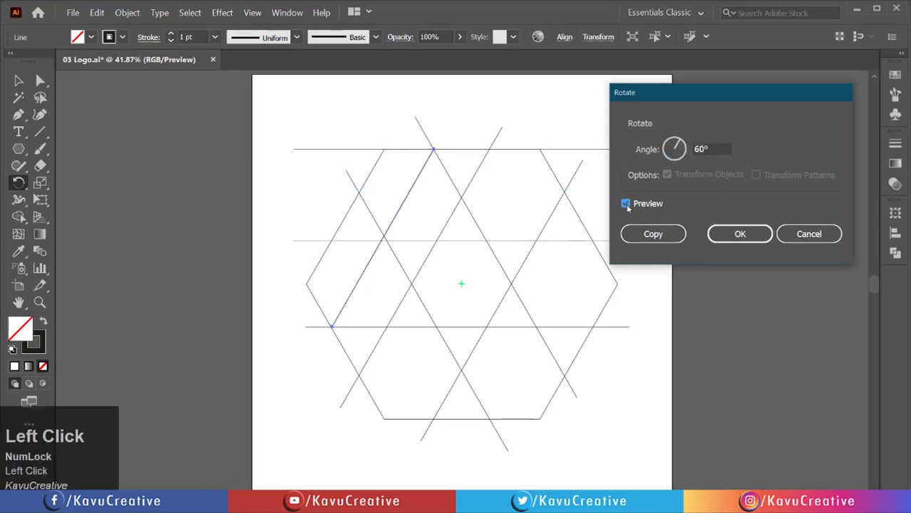
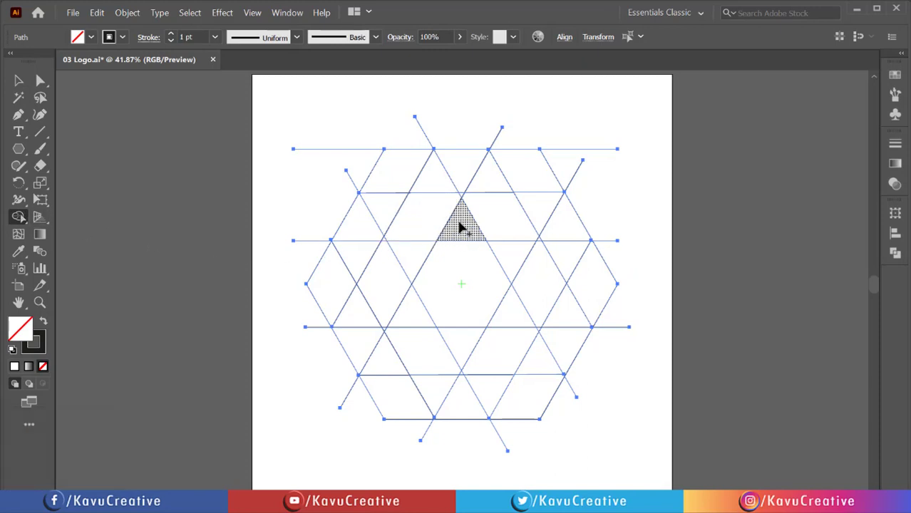
# - Merge adjacent grid triangles with the Shape Builder into the first ribbon band
pyautogui.moveTo(467, 226); pyautogui.dragTo(372, 255)
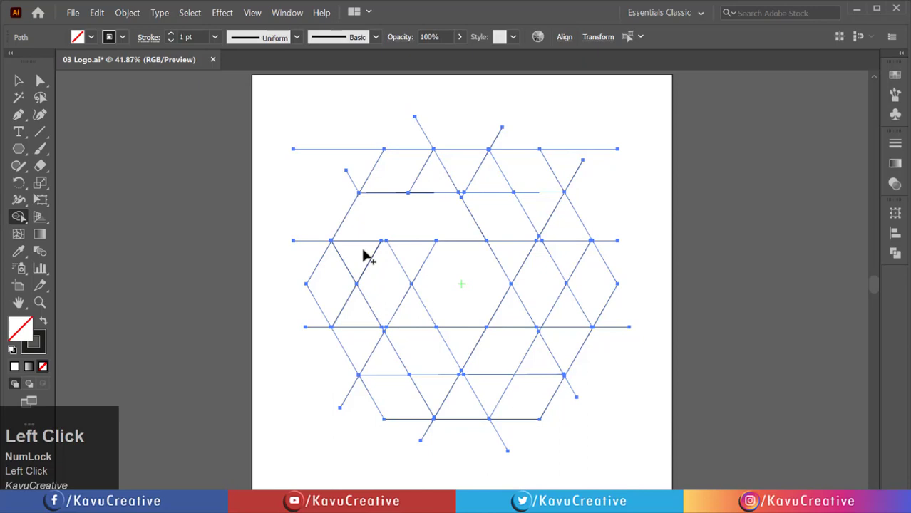
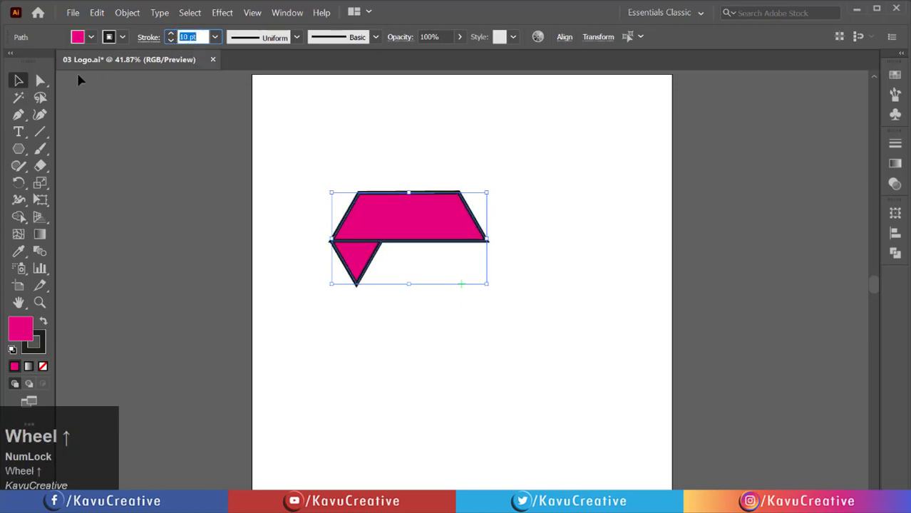
# - Expand the magenta band's fill and 10 pt dark stroke into shapes via Object > Expand
pyautogui.click(132, 21)
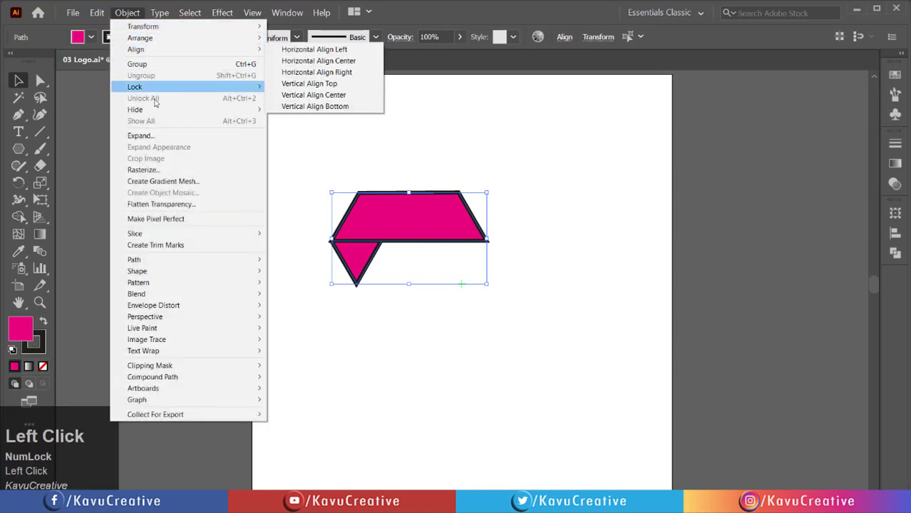
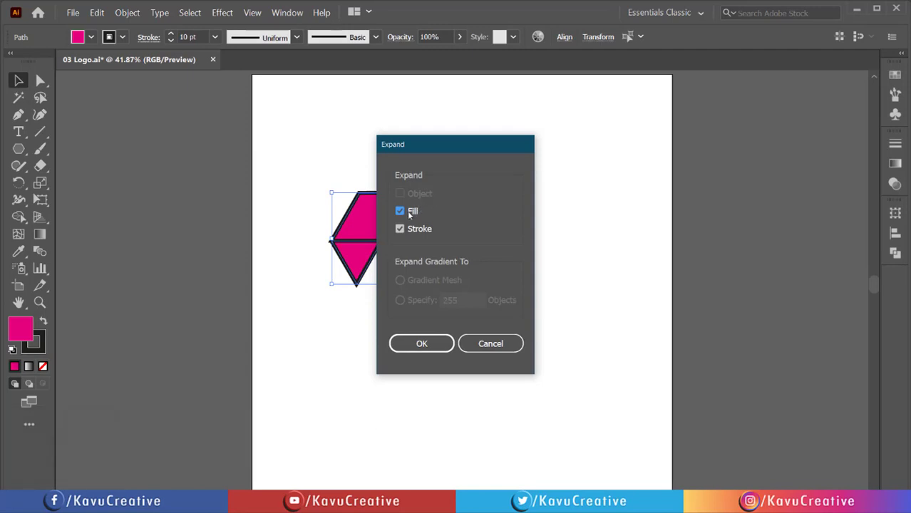
pyautogui.click(406, 216)
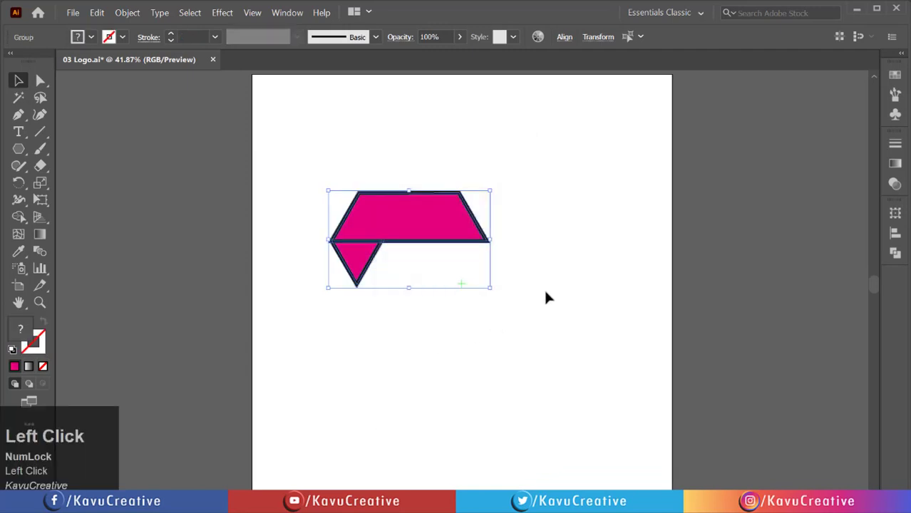
# - Drag across the overlapping shapes to select them for the Pathfinder Divide
pyautogui.moveTo(545, 265); pyautogui.dragTo(284, 17)
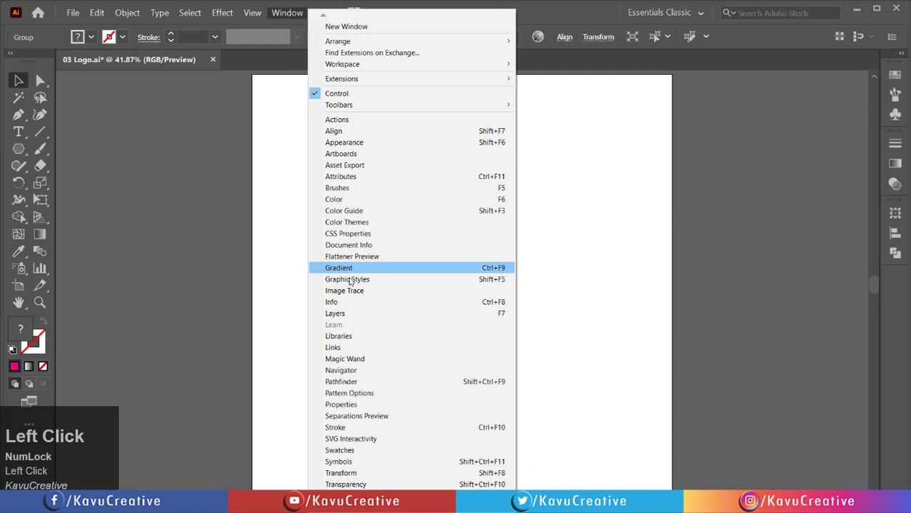
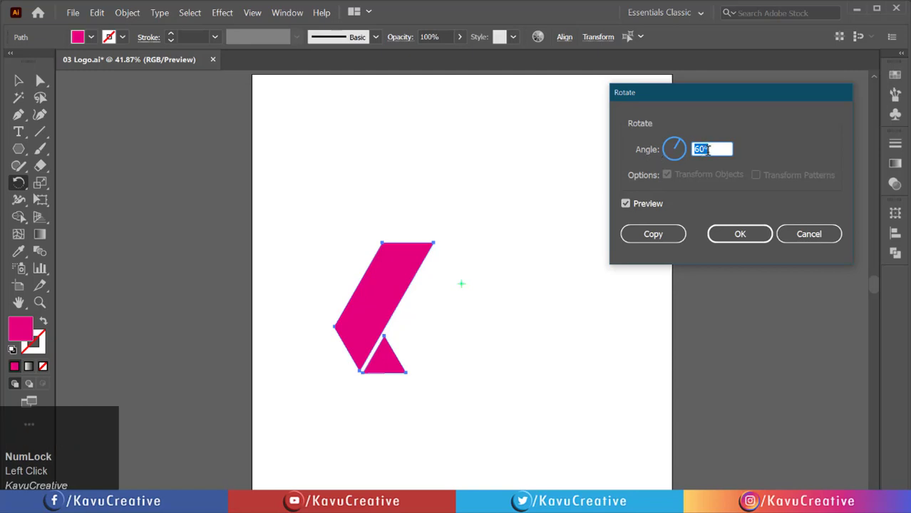
# - Copy the band piece at 60° and repeat with Ctrl+D three times to complete the six-part star
pyautogui.click(629, 207)
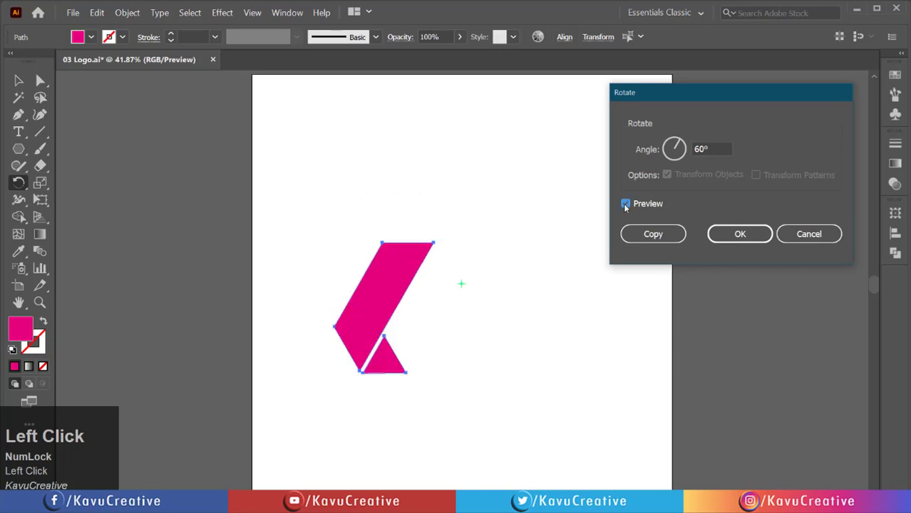
pyautogui.click(639, 224)
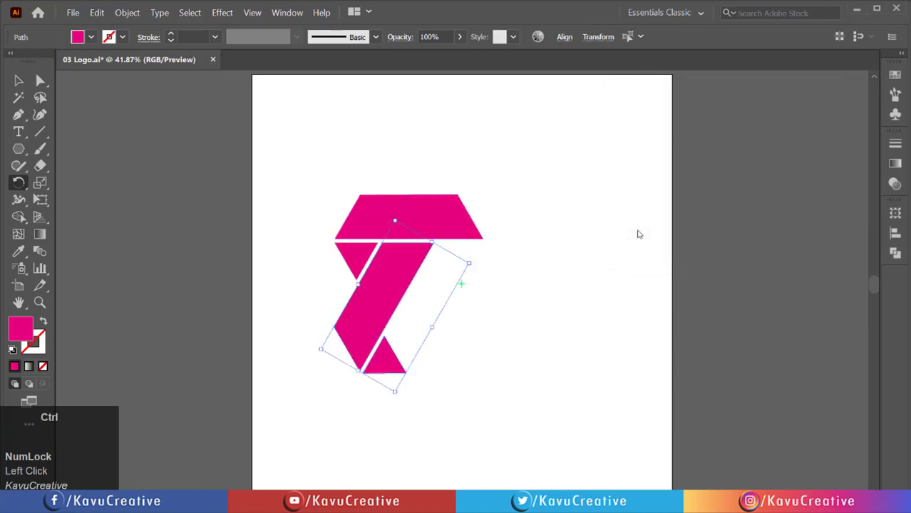
pyautogui.press('ctrl+d')
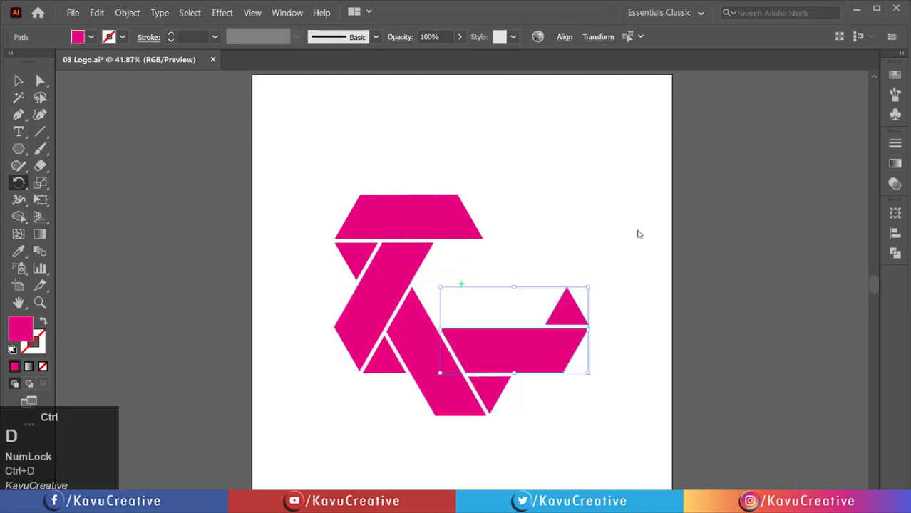
pyautogui.press('ctrl+d')
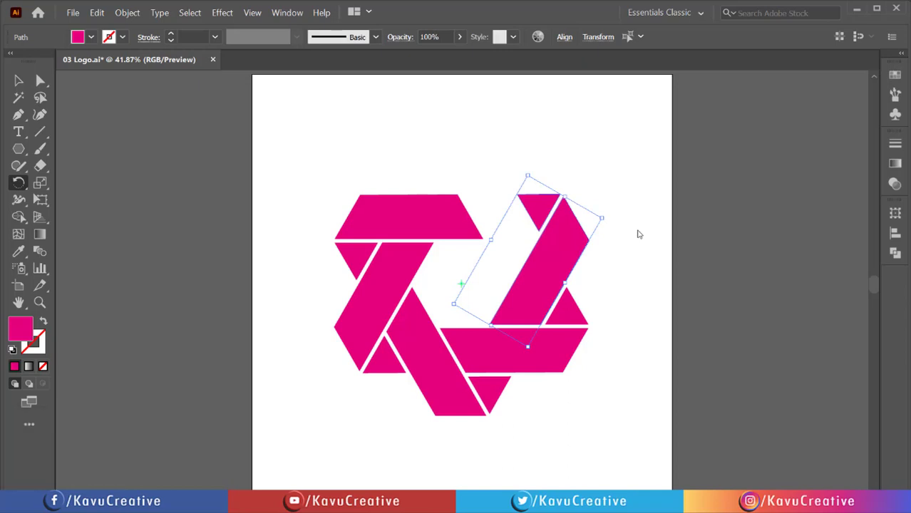
pyautogui.press('ctrl+d')
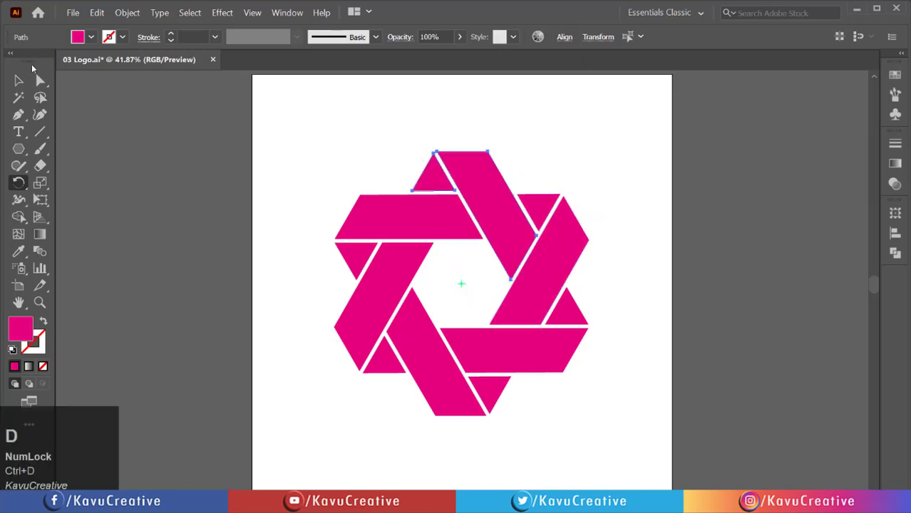
# - Deselect, then select all the pink star pieces including the small top triangle
pyautogui.click(25, 83)
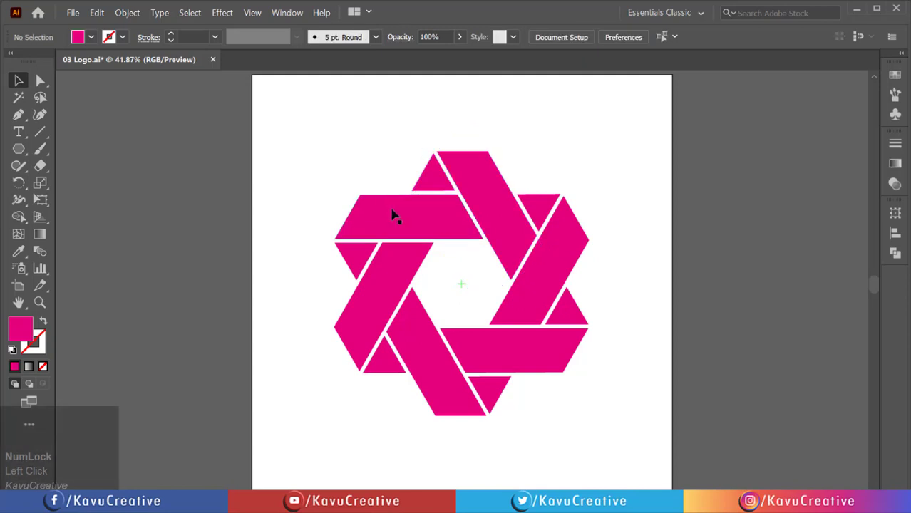
pyautogui.click(401, 213)
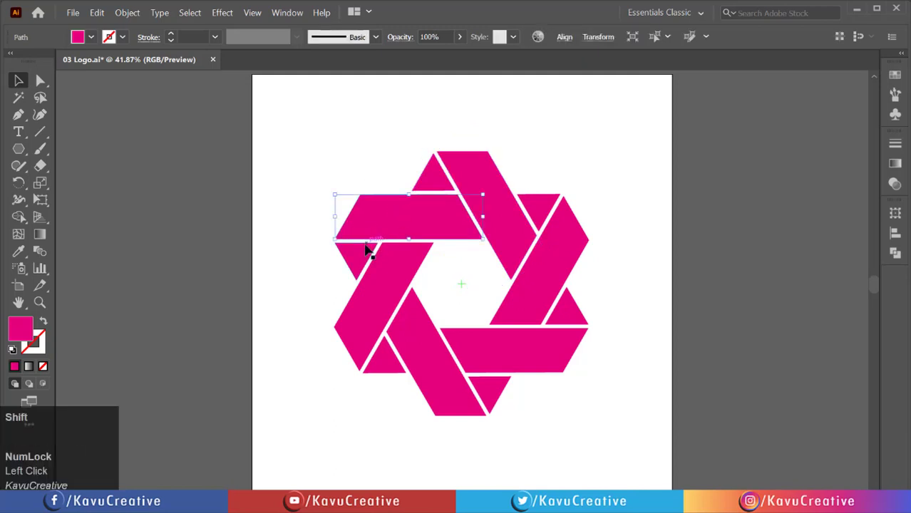
pyautogui.click(370, 251)
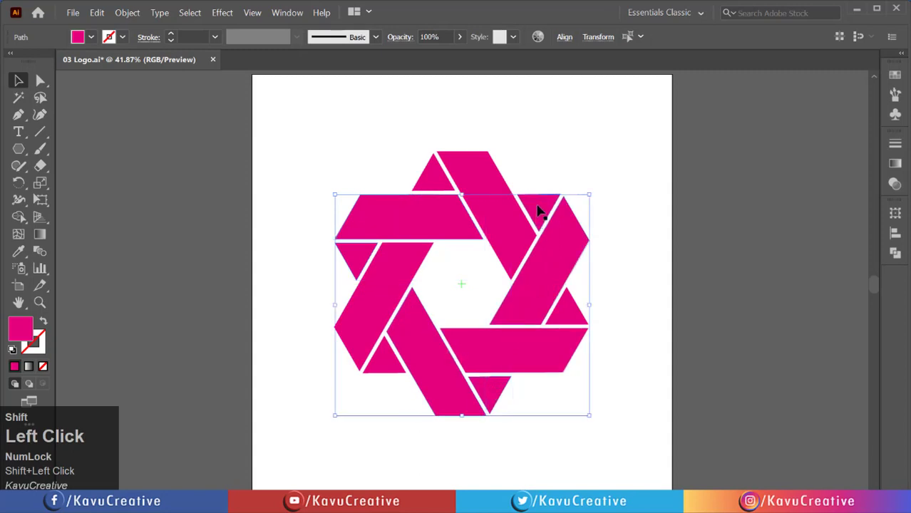
pyautogui.rightClick(546, 210)
pyautogui.click(576, 265)
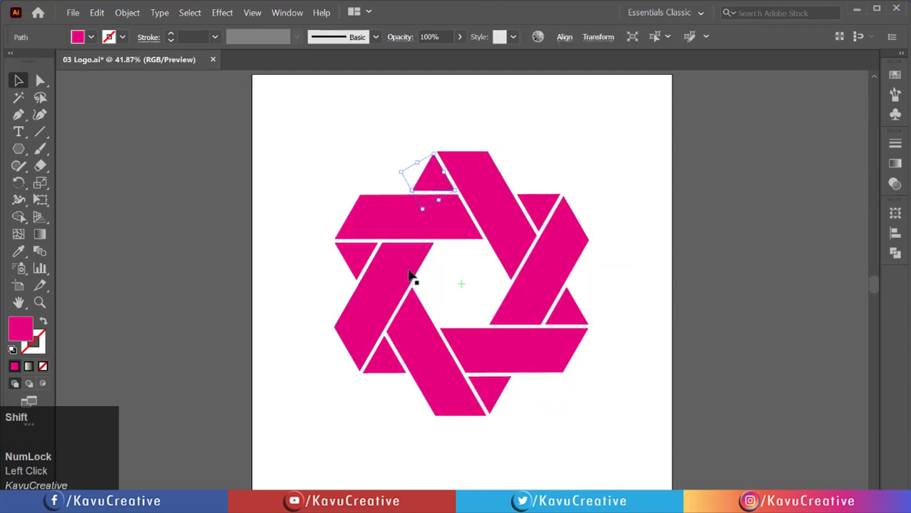
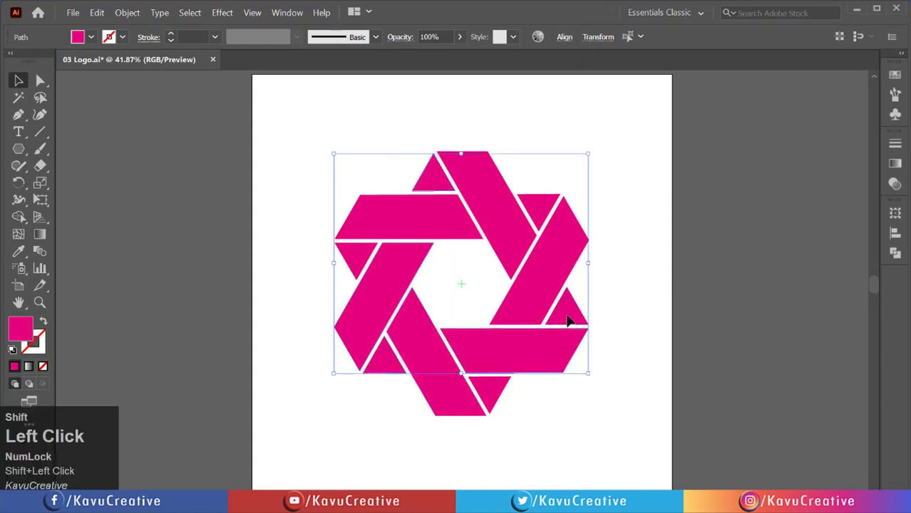
# - Group the selected star pieces into one object and bring up the Swatches panel
pyautogui.rightClick(521, 226)
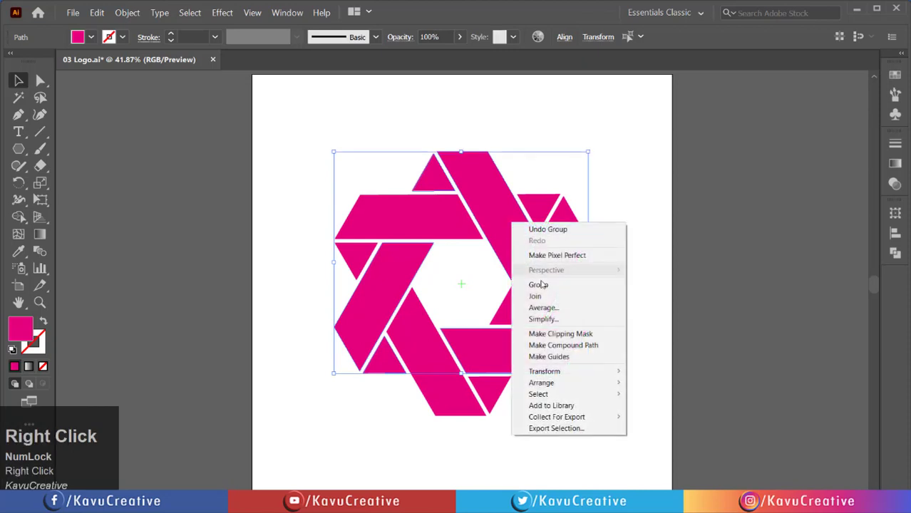
pyautogui.click(546, 283)
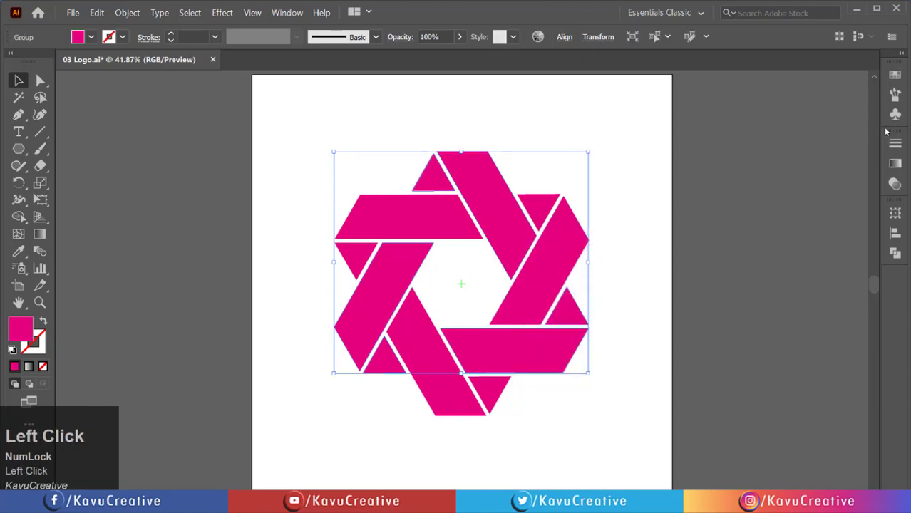
pyautogui.click(897, 86)
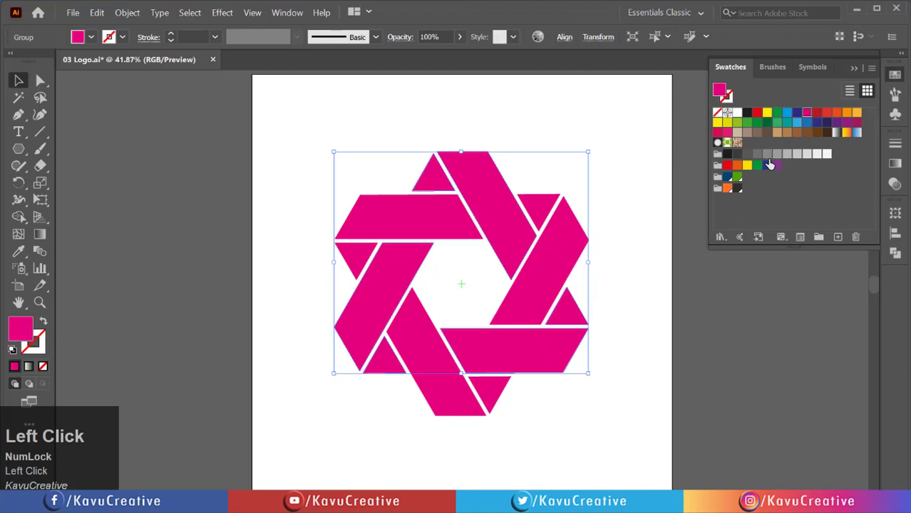
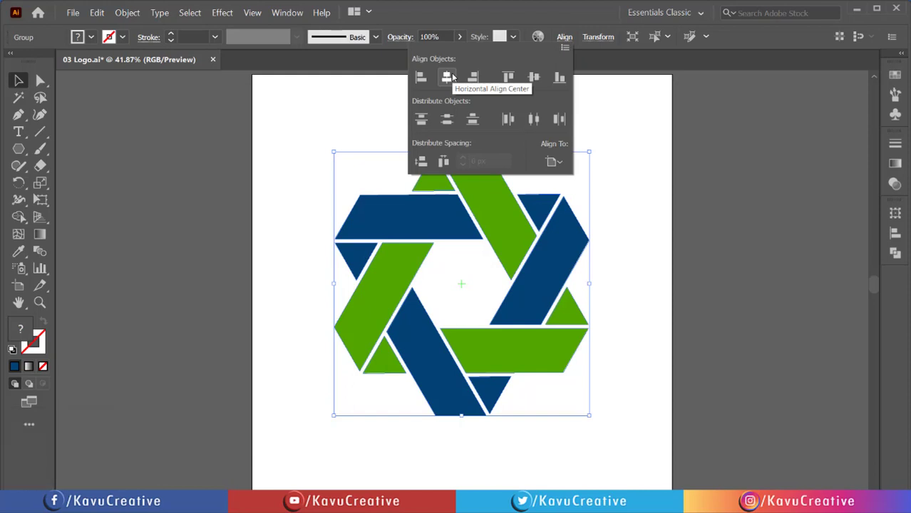
# - Centre the recoloured logo horizontally on the artboard with Horizontal Align Center
pyautogui.click(453, 78)
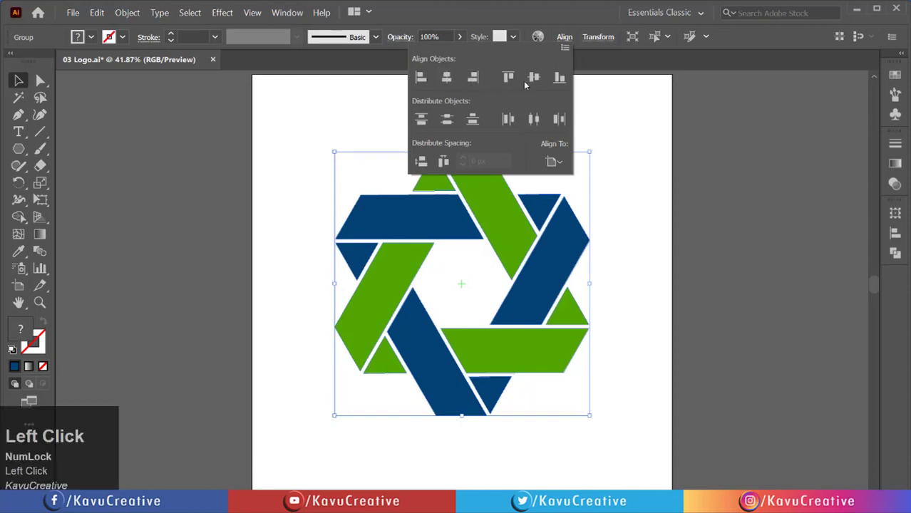